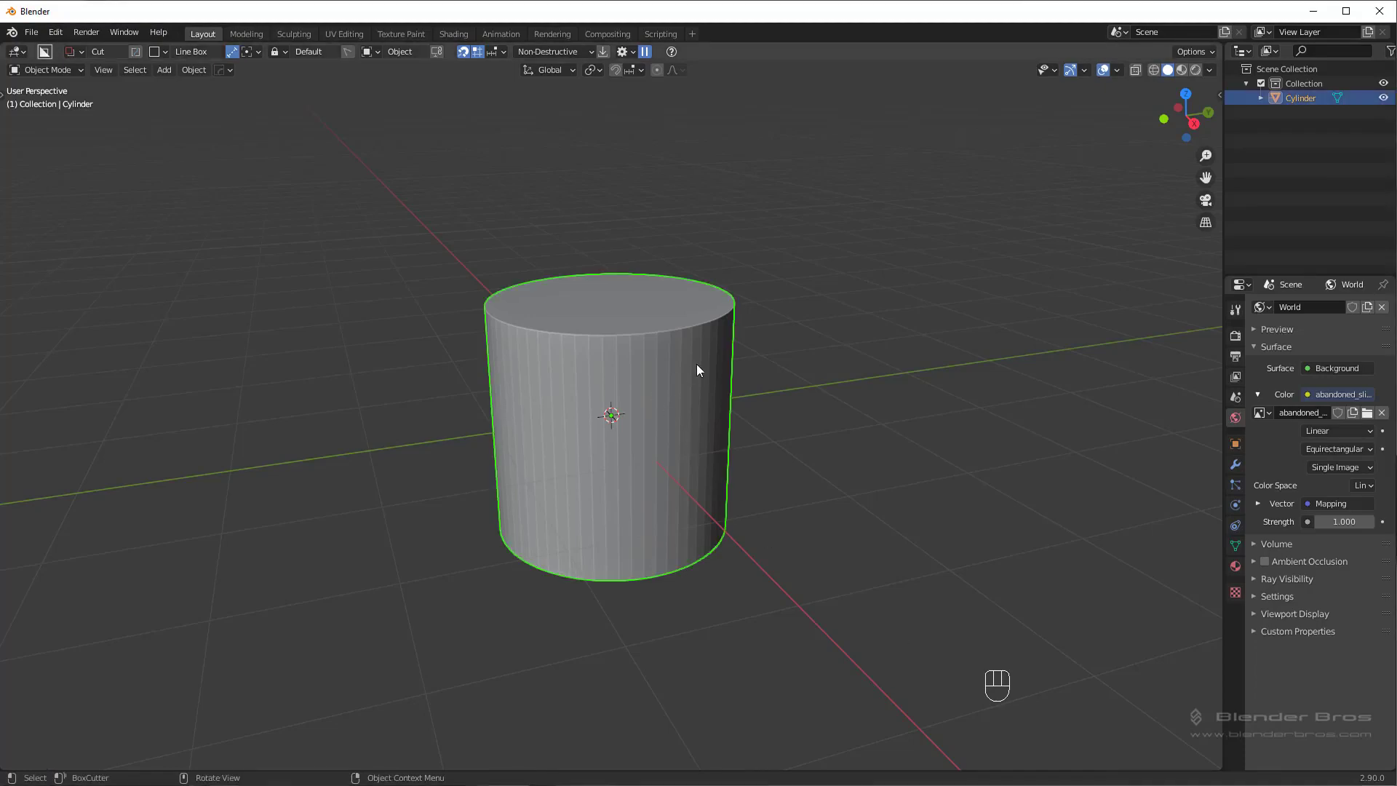
Sharpen the cylinder with HardOps at 30° sharpness and 60° auto smooth
key(q)
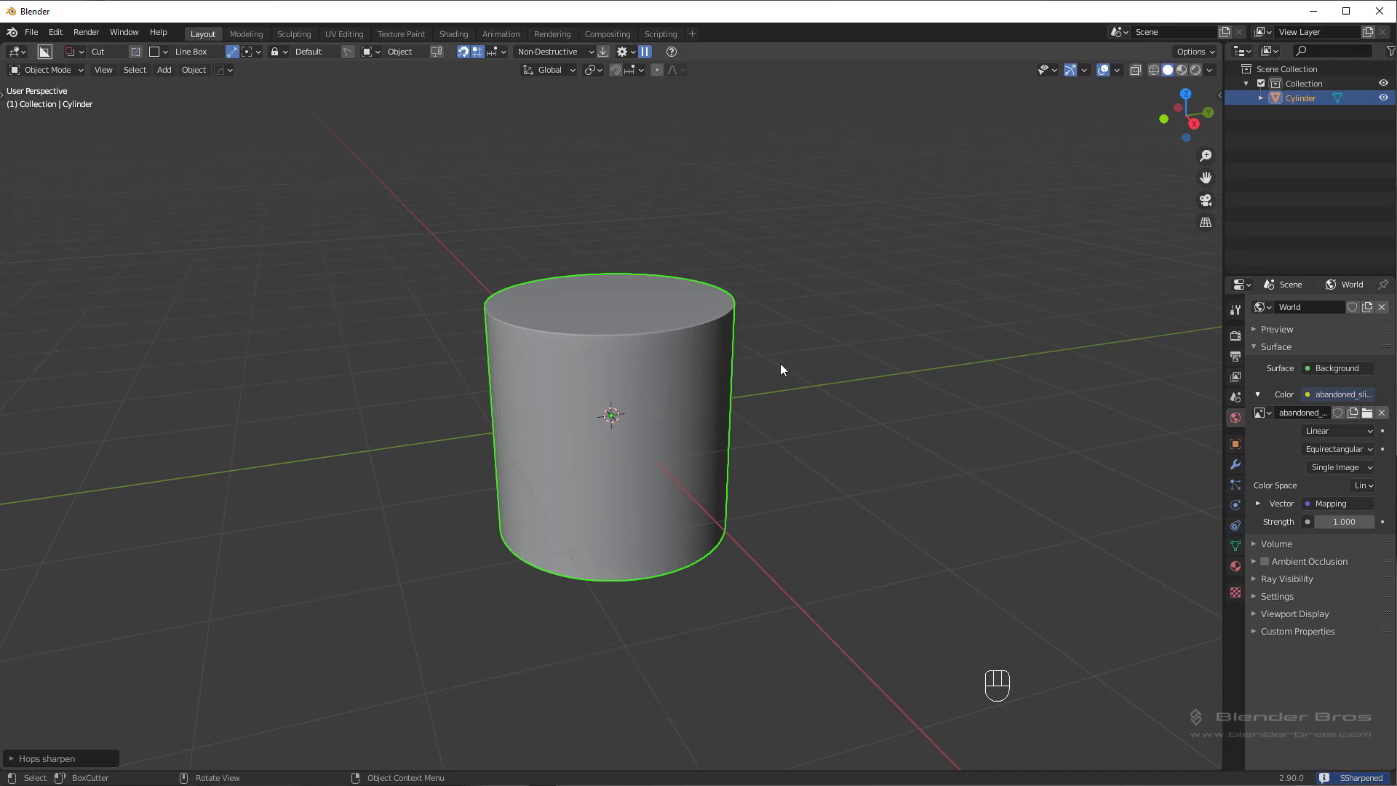
key(ctrl+z)
Enable Normals > Auto Smooth in the cylinder's mesh data and reframe the view
drag(789, 359, 770, 379)
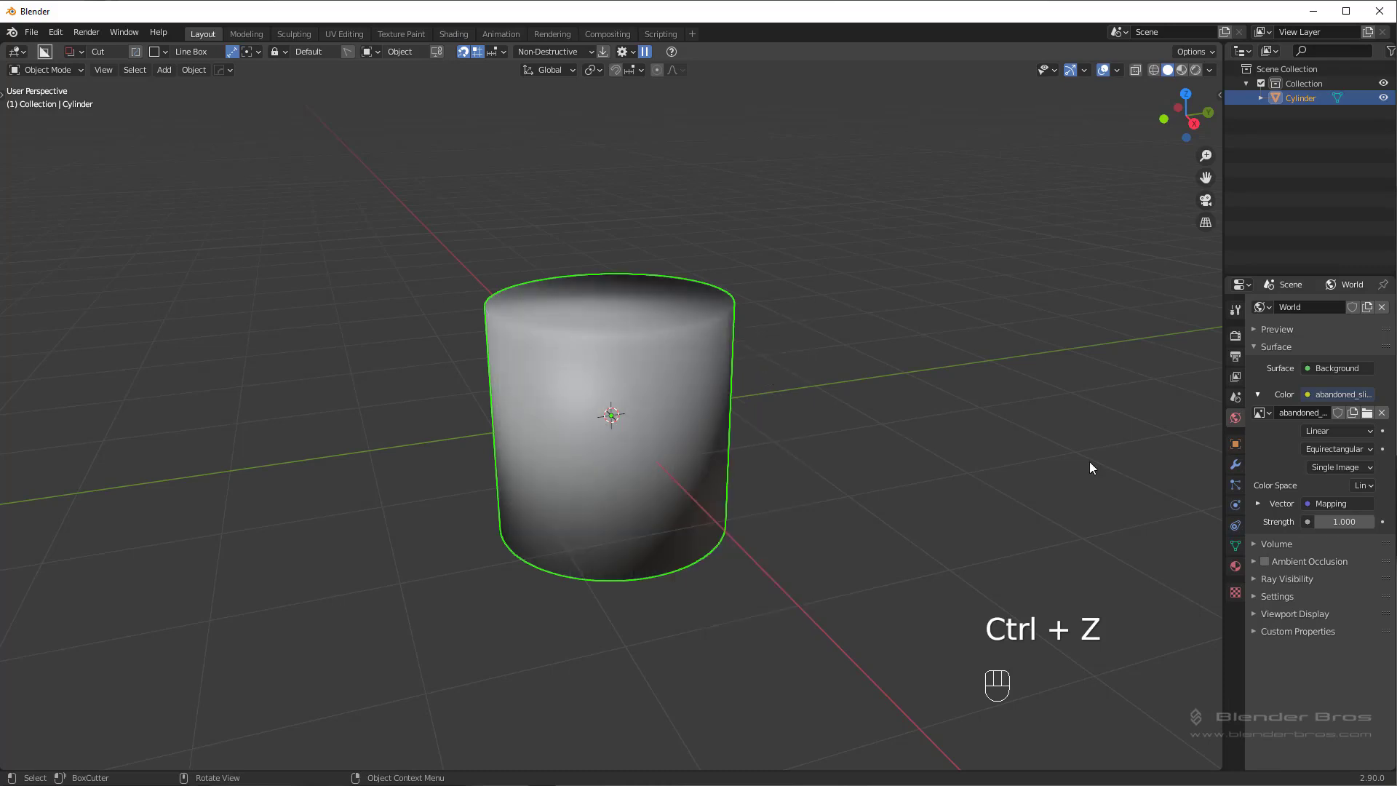
click(1245, 550)
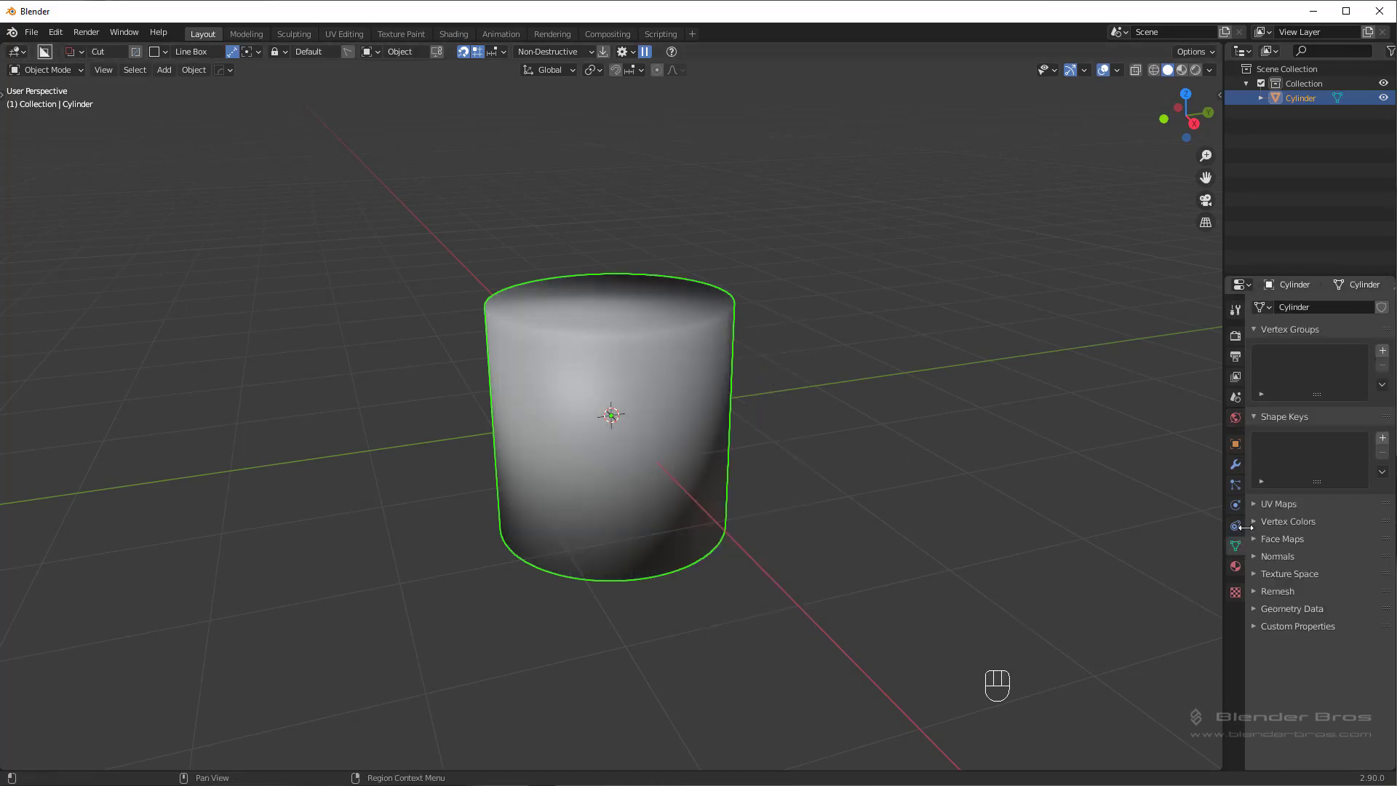
click(1277, 562)
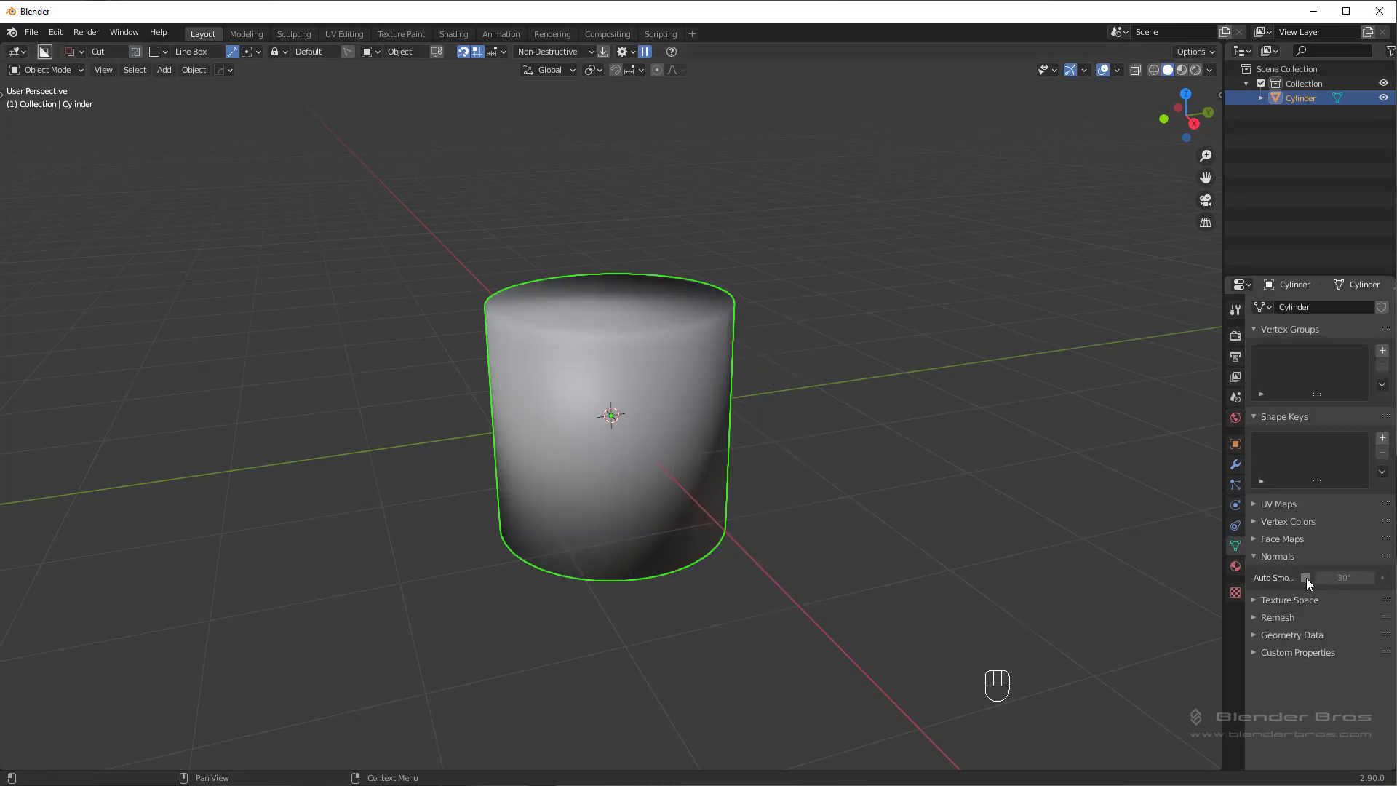
click(1313, 586)
key(ctrl+z)
key(ctrl+z)
key(q)
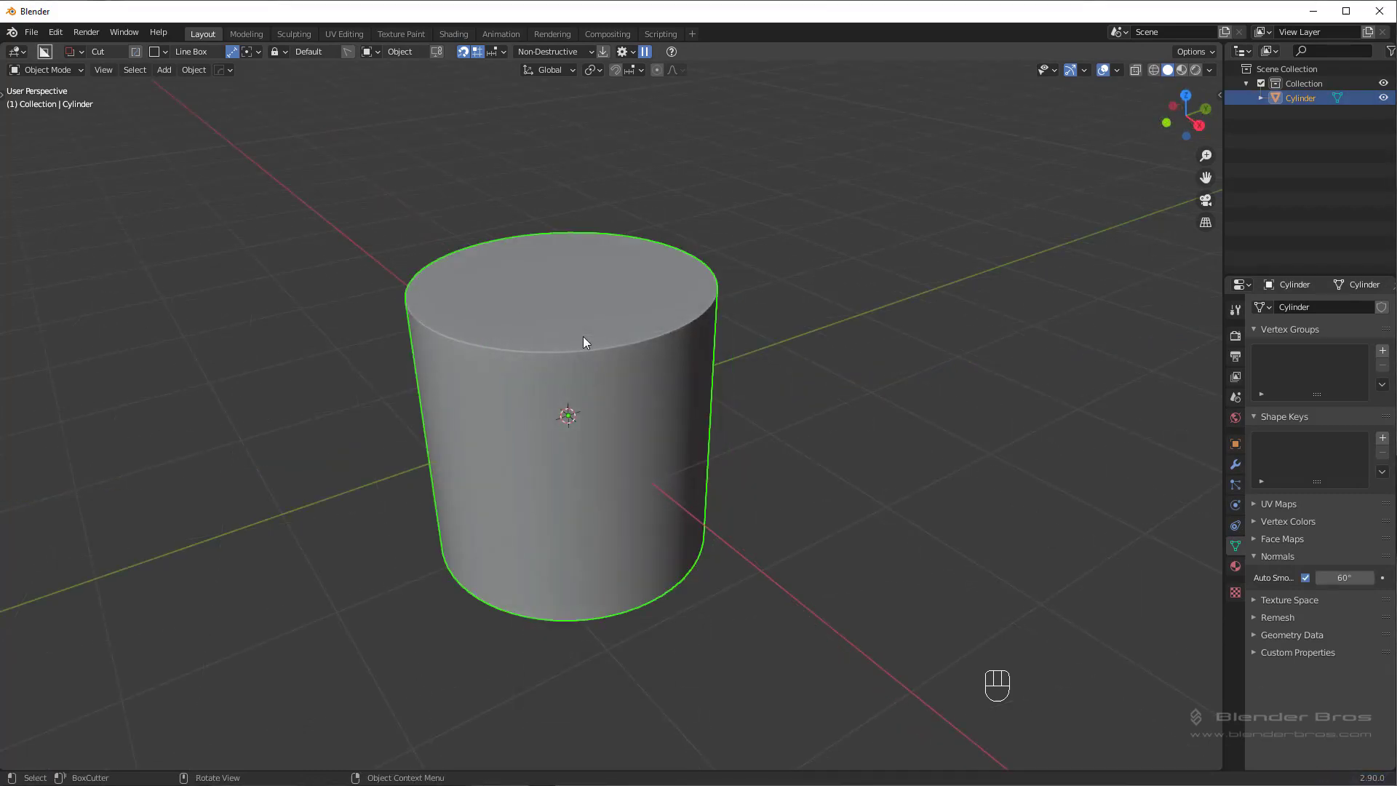
key(q)
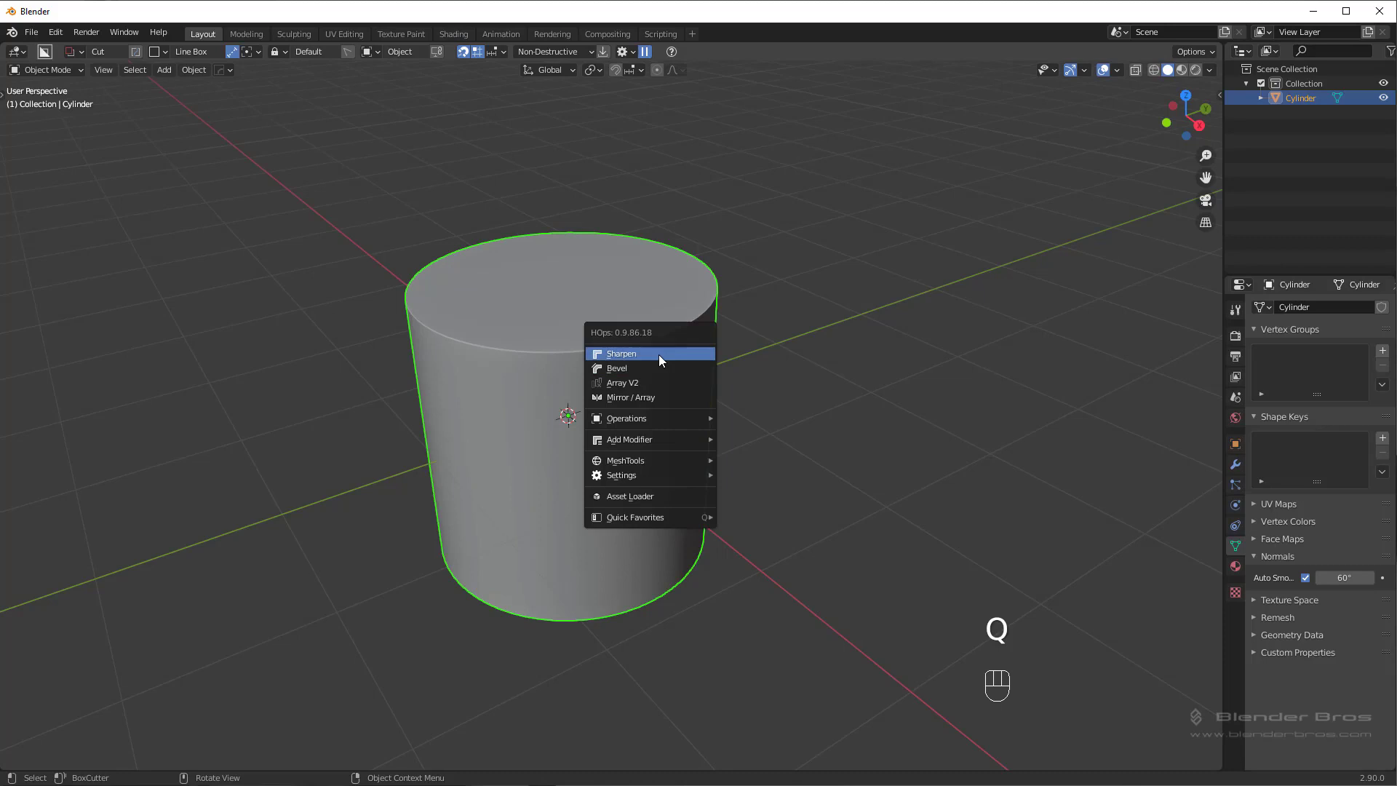
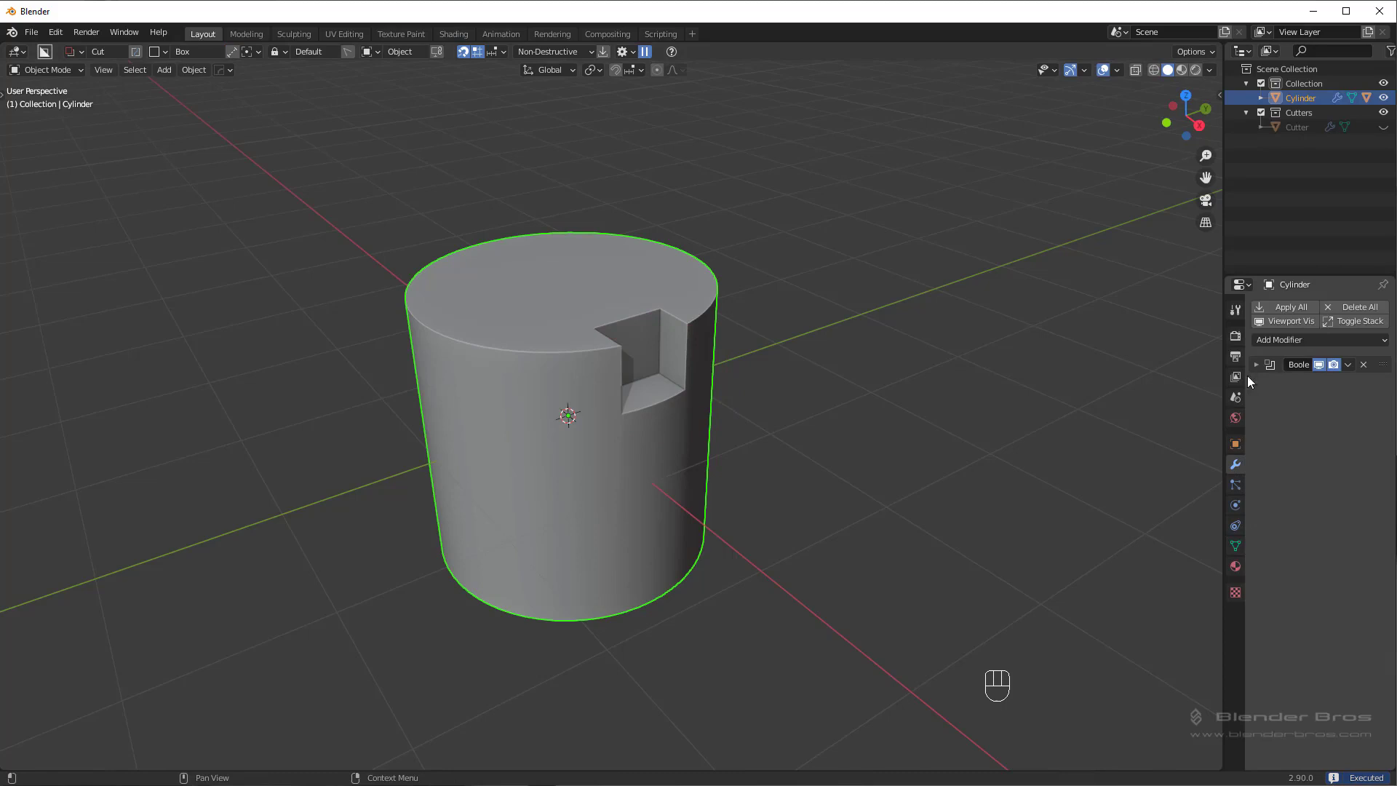
key(q)
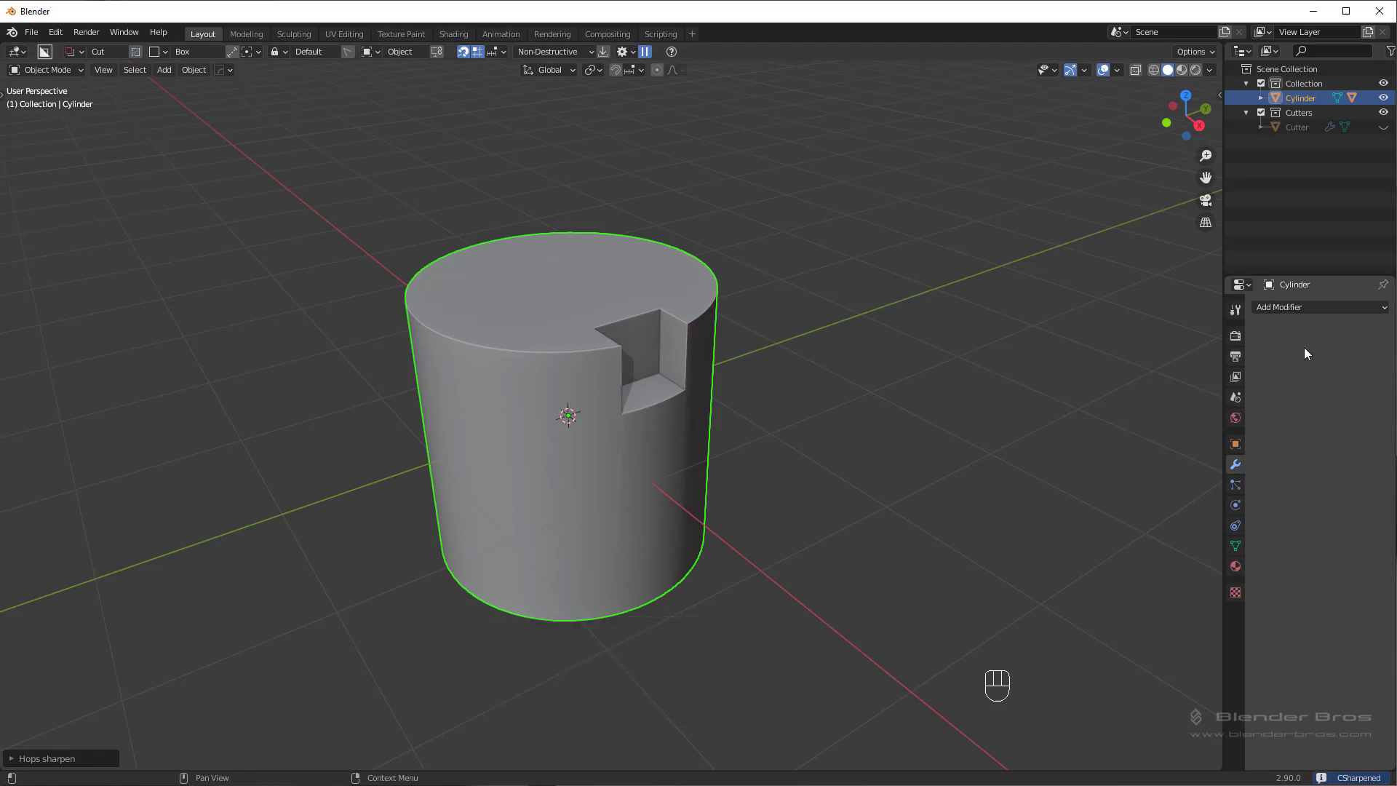
key(ctrl+z)
key(q)
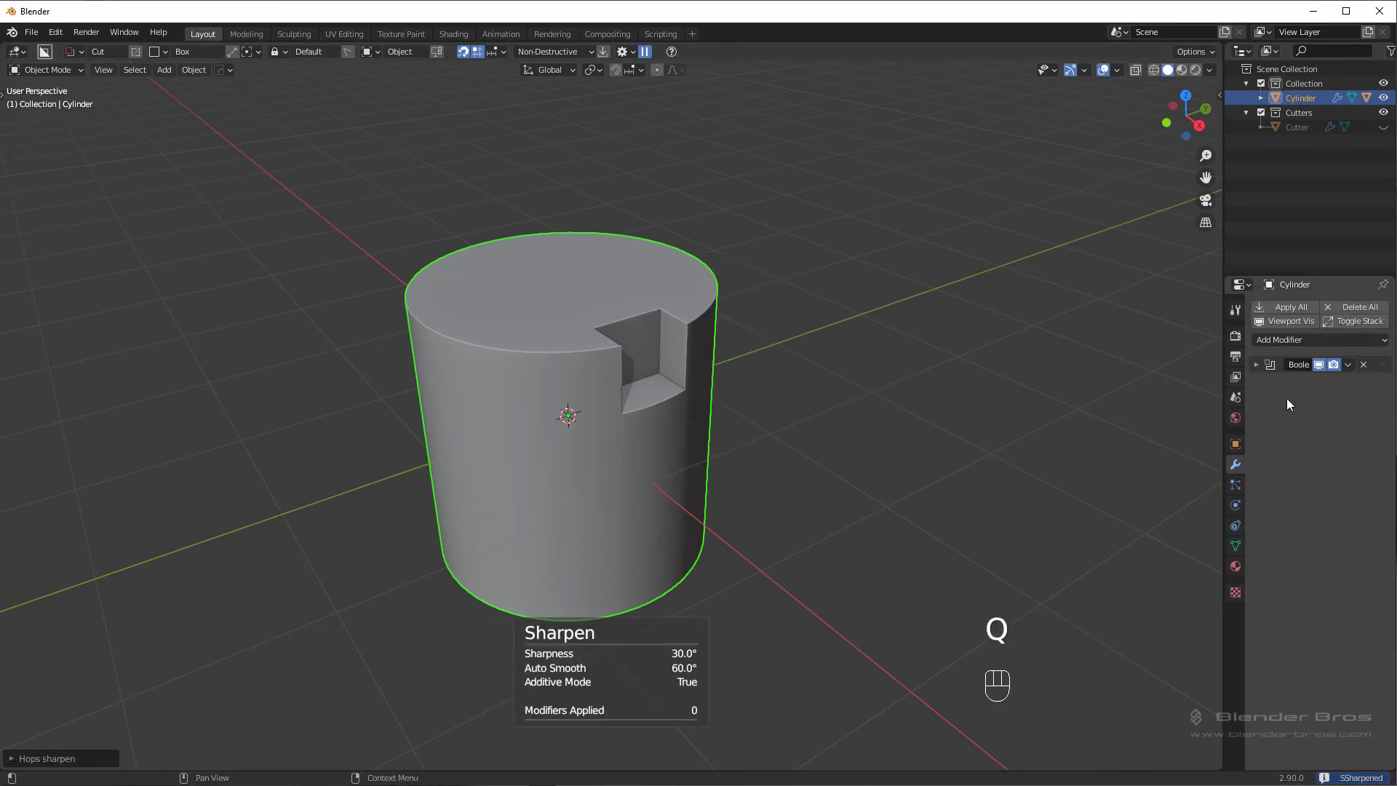
Adjust the cylinder's auto smooth angle interactively to around 46° via HardOps
key(ctrl+z)
key(ctrl+z)
key(q)
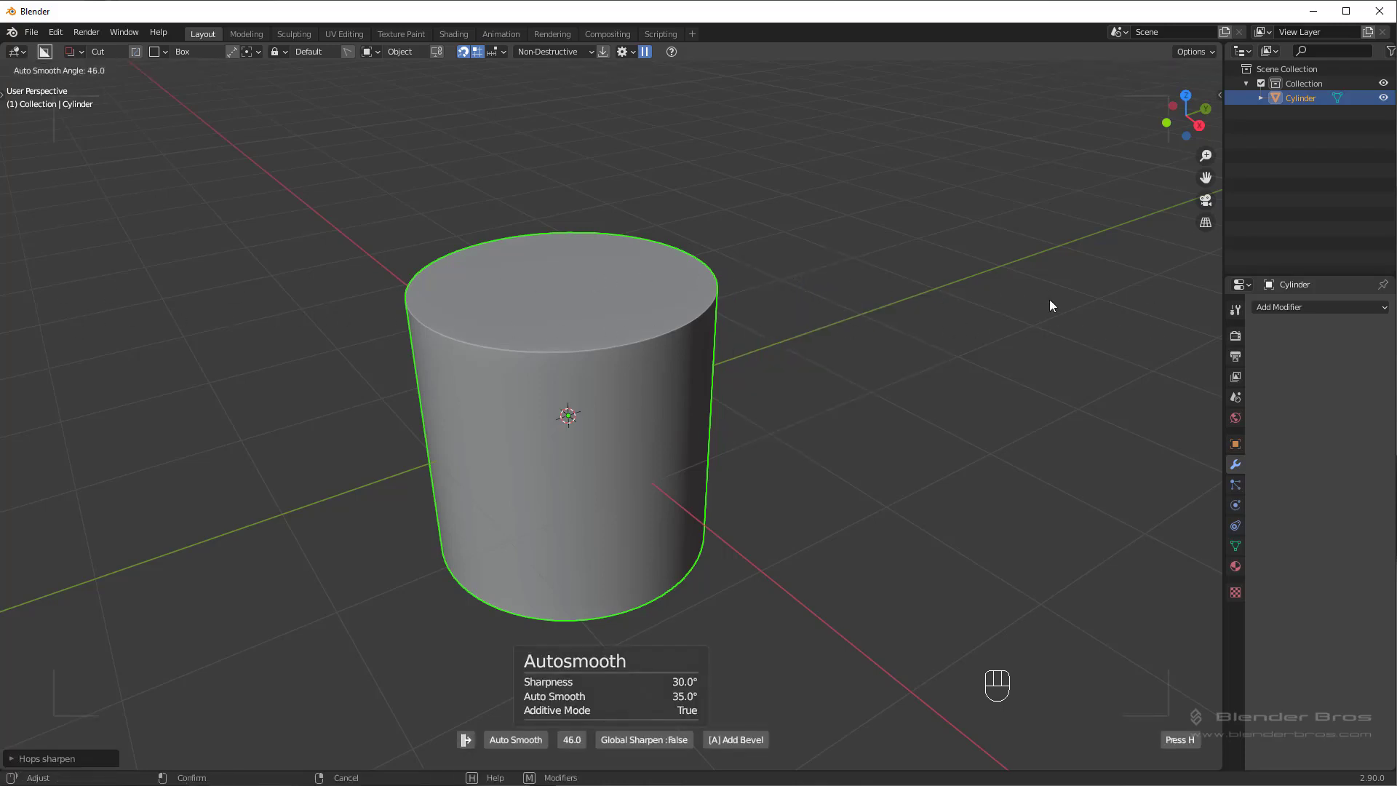
Resharp the cylinder at 30° sharpness and 35° auto smooth, leaving the HardOps menu showing
key(q)
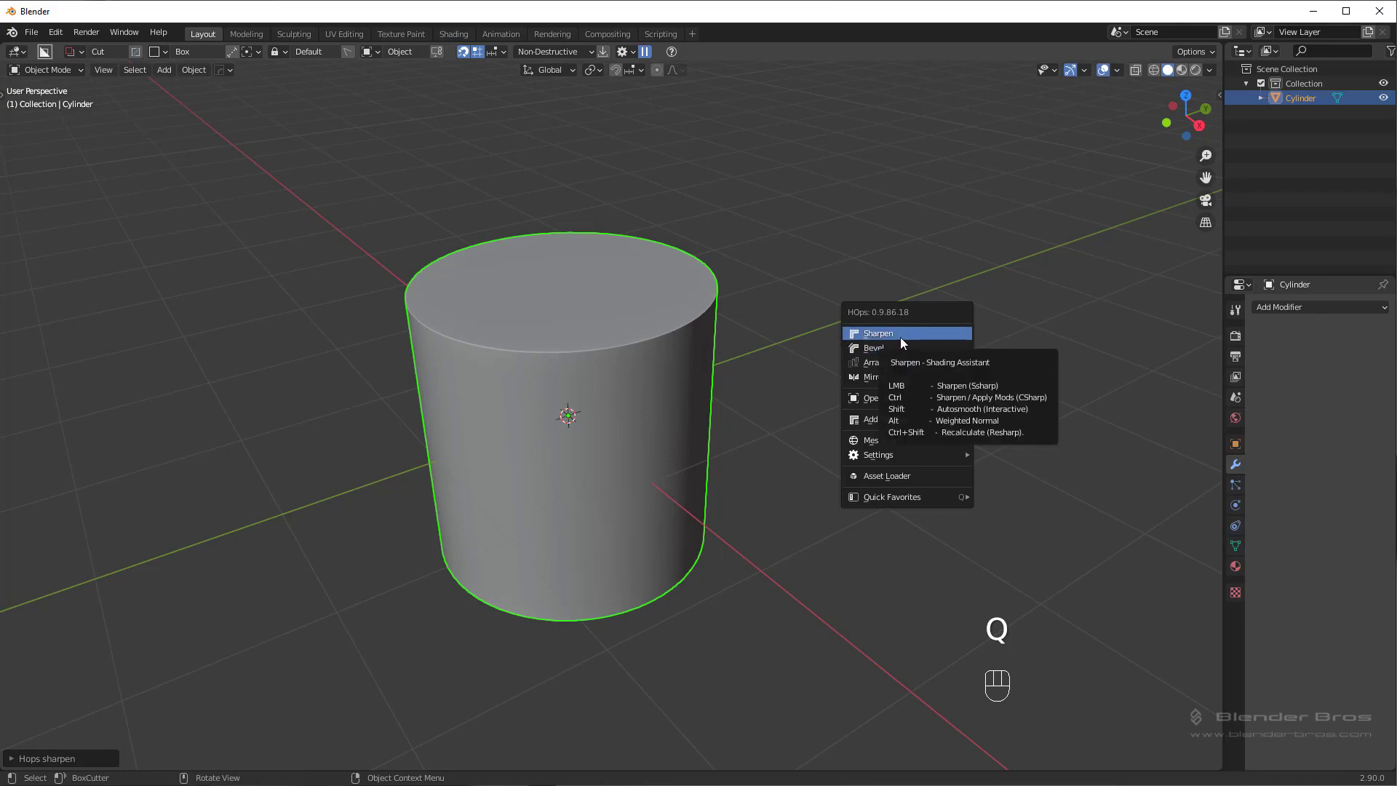
key(ctrl+z)
key(q)
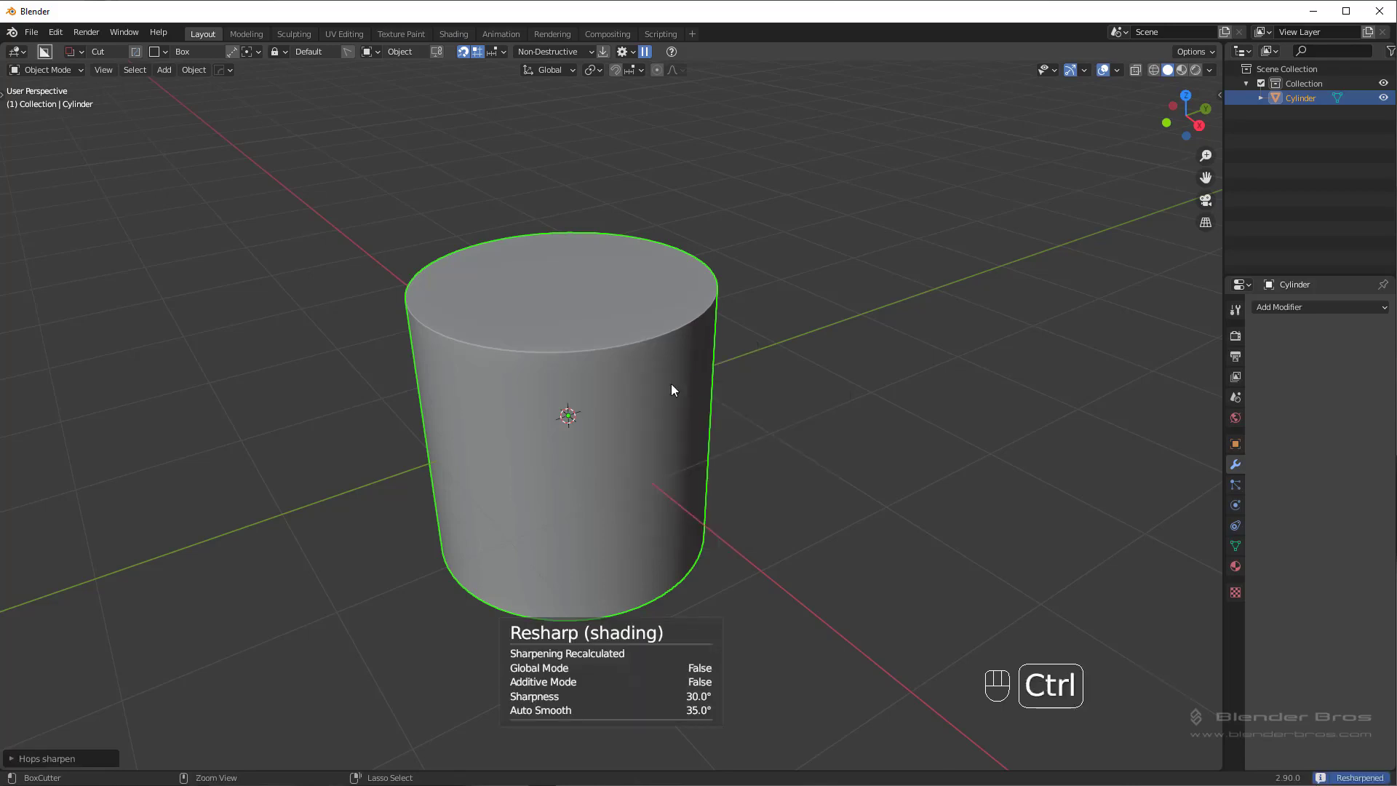
key(ctrl+z)
key(q)
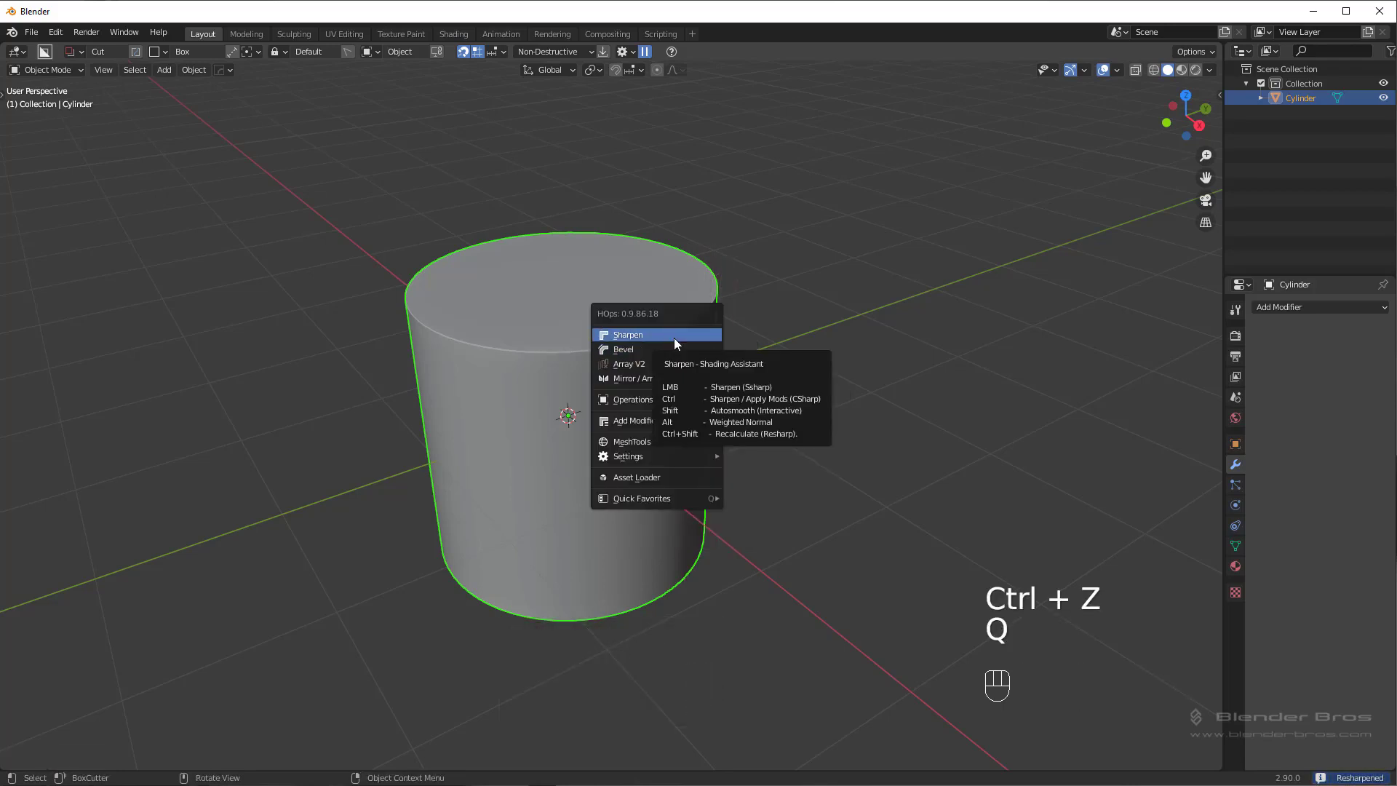